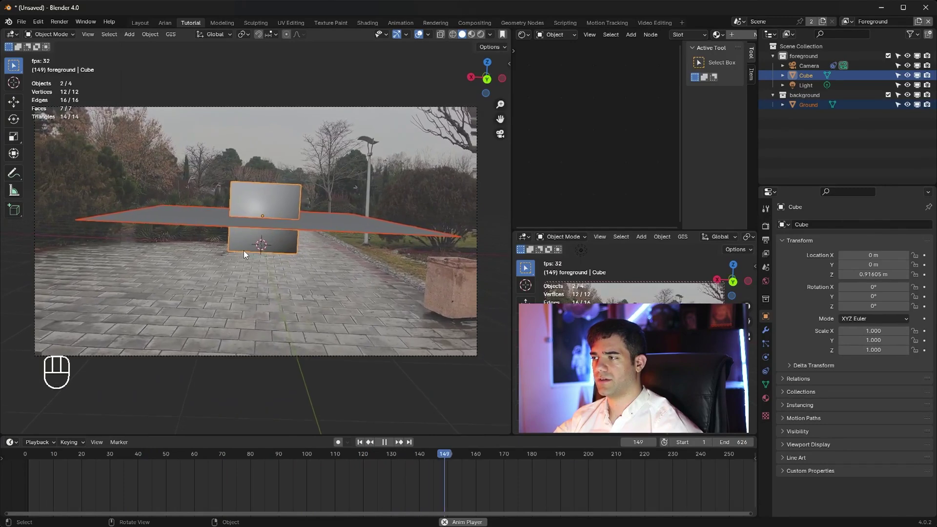
Scrub back to an early frame and stretch the Ground plane wider across the path
left_click_drag(645, 459, 365, 442)
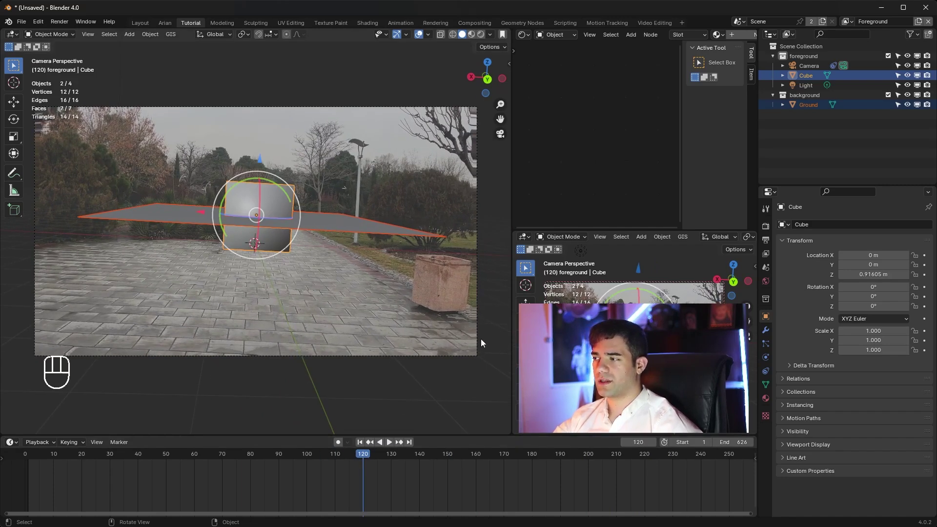
left_click_drag(363, 458, 344, 397)
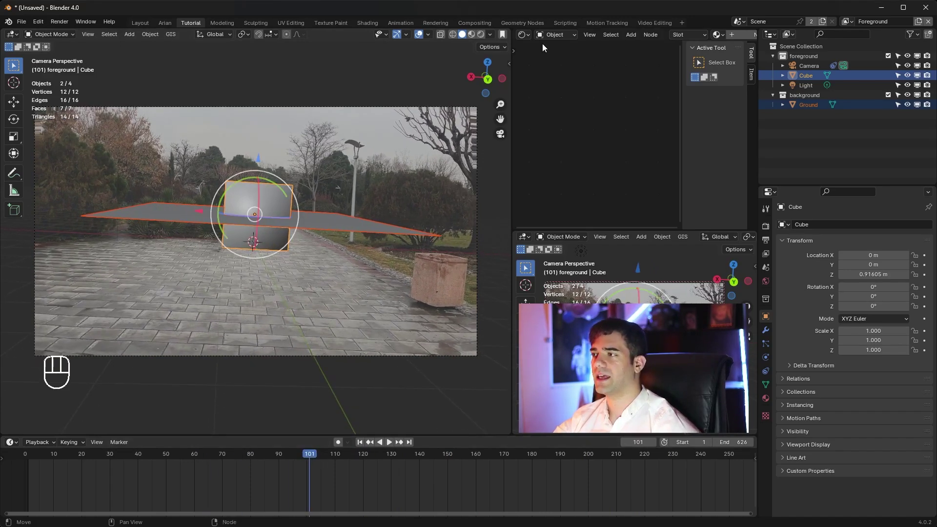
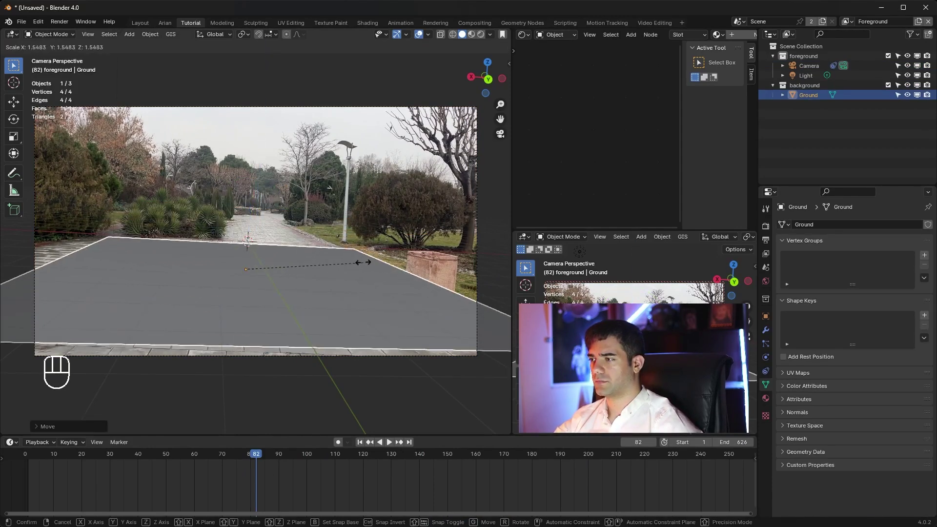
left_click_drag(321, 461, 307, 466)
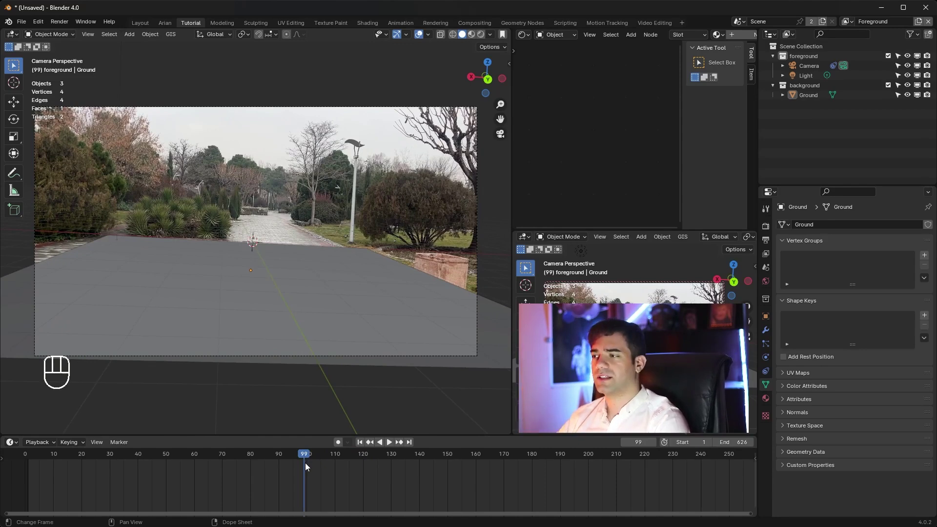
Bring up the File > Import list of formats
left_click_drag(315, 457, 263, 428)
left_click_drag(263, 429, 28, 27)
left_click_drag(28, 27, 218, 404)
left_click_drag(212, 219, 281, 273)
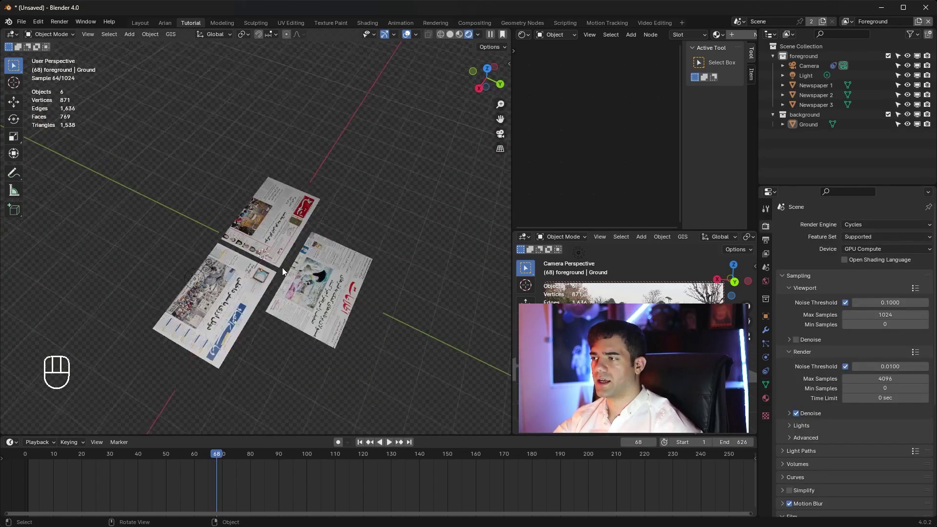
Inspect the imported newspapers from several angles and through the scene camera
left_click_drag(315, 279, 477, 256)
left_click_drag(302, 187, 316, 280)
left_click_drag(341, 255, 331, 236)
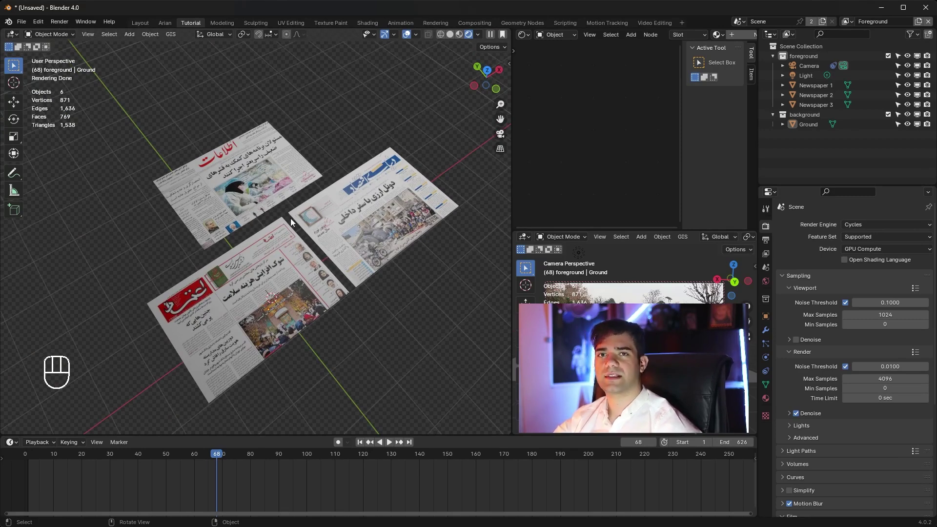
left_click_drag(341, 235, 275, 216)
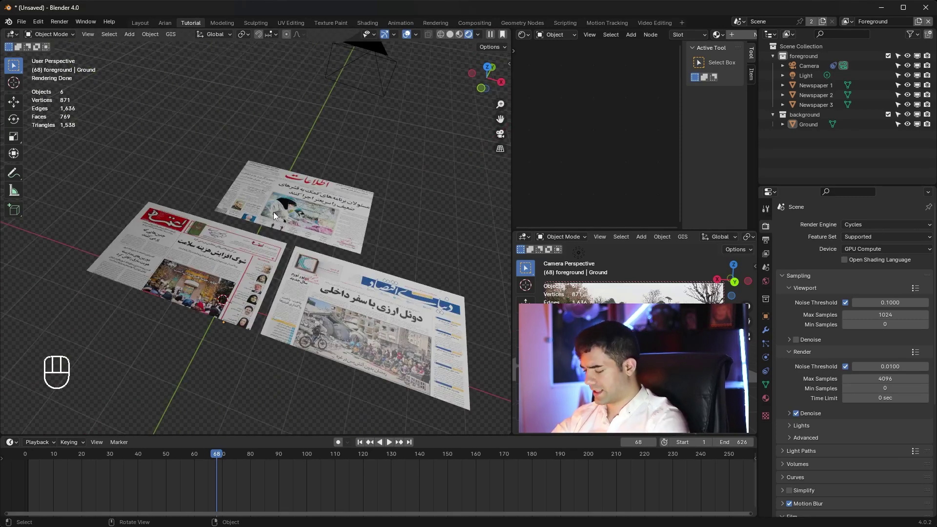
key("KP_0")
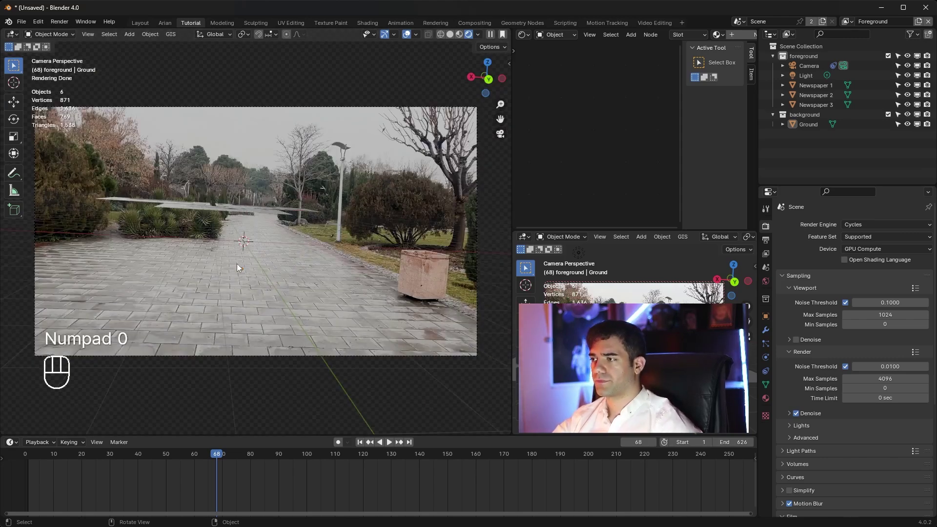
left_click_drag(272, 263, 243, 271)
left_click_drag(278, 292, 253, 293)
Add the Particle emitter plane and move the three newspapers into a new Paper collection
key("shift+a")
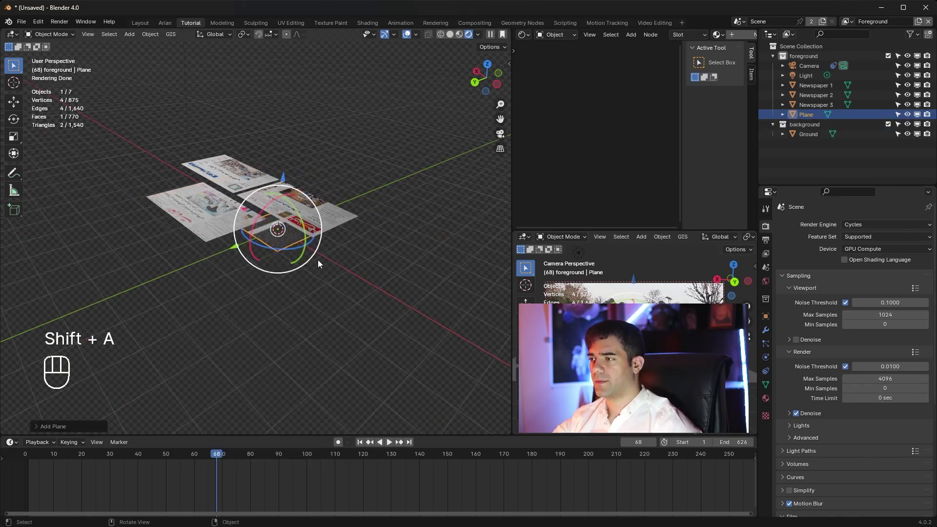
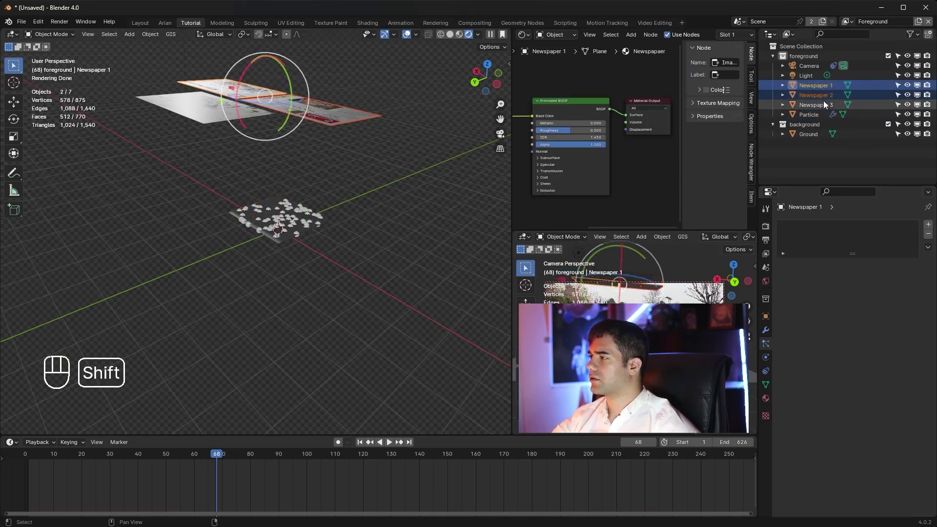
key("m")
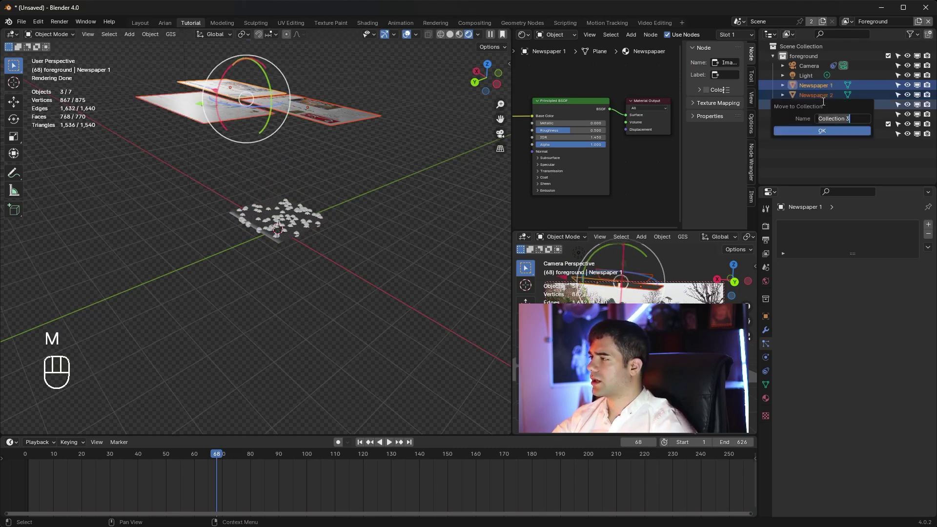
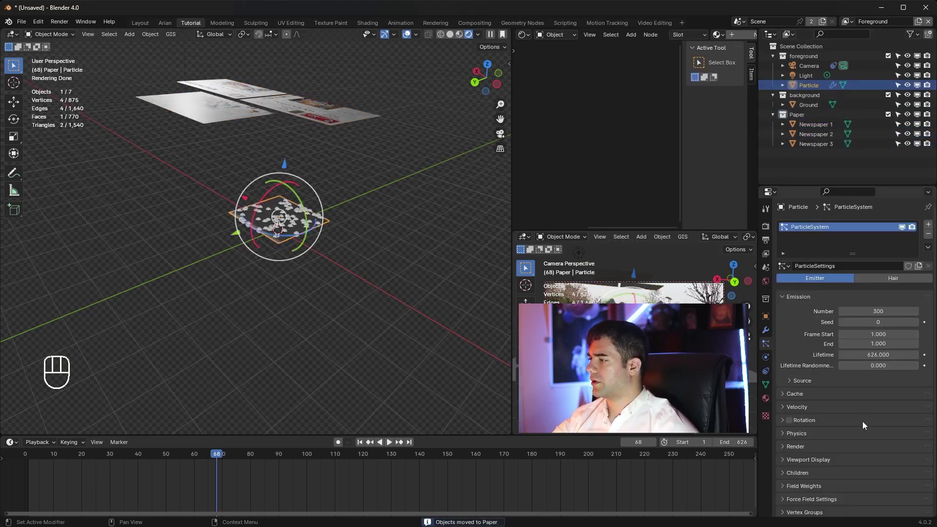
Render the particles as instances of the Paper collection
left_click(825, 421)
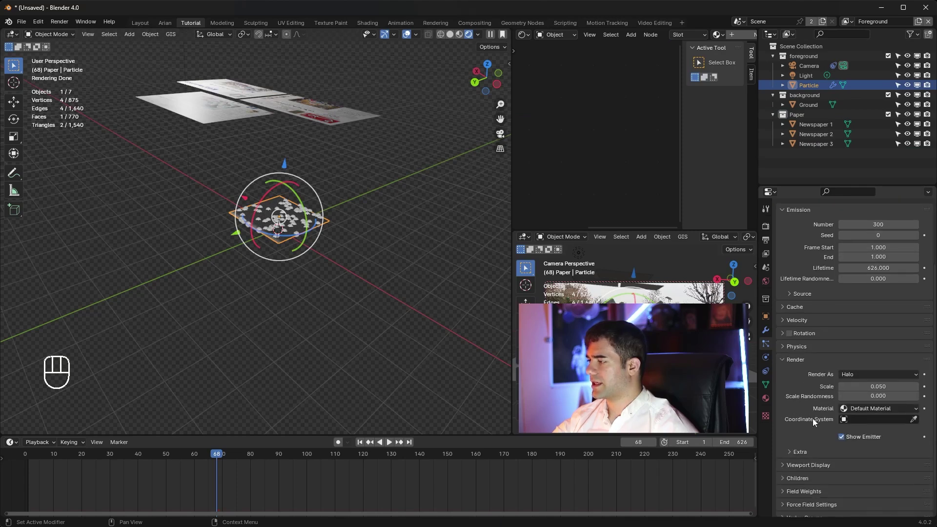
left_click_drag(856, 379, 874, 443)
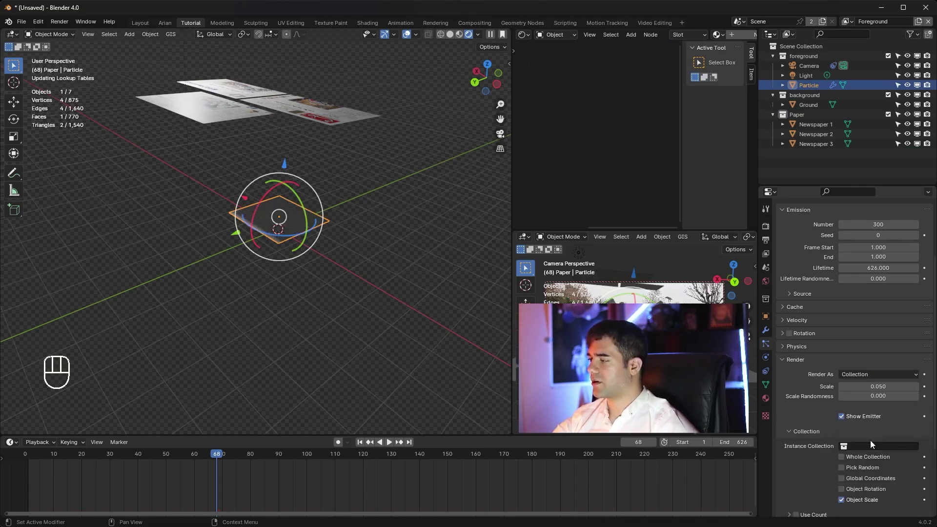
left_click_drag(874, 447, 860, 365)
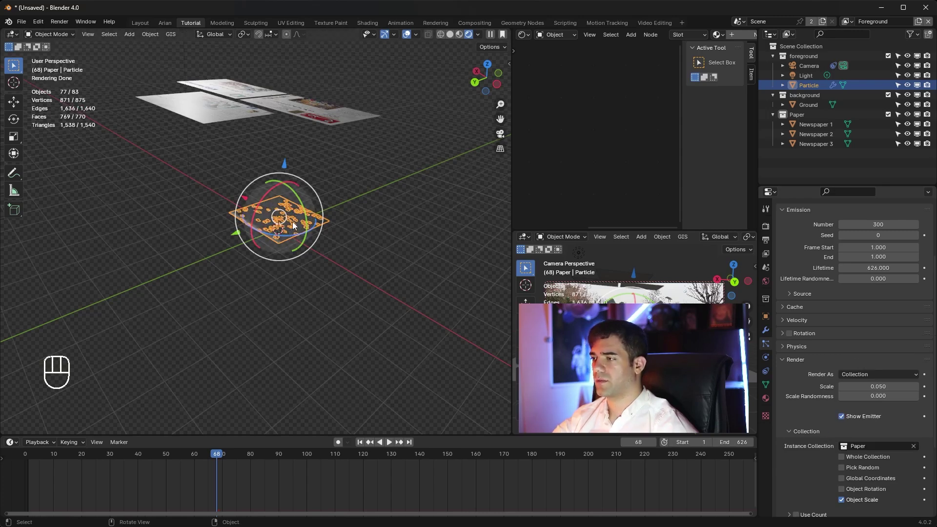
Add a Vortex force field and scale it up to about 4.2
key("shift+a")
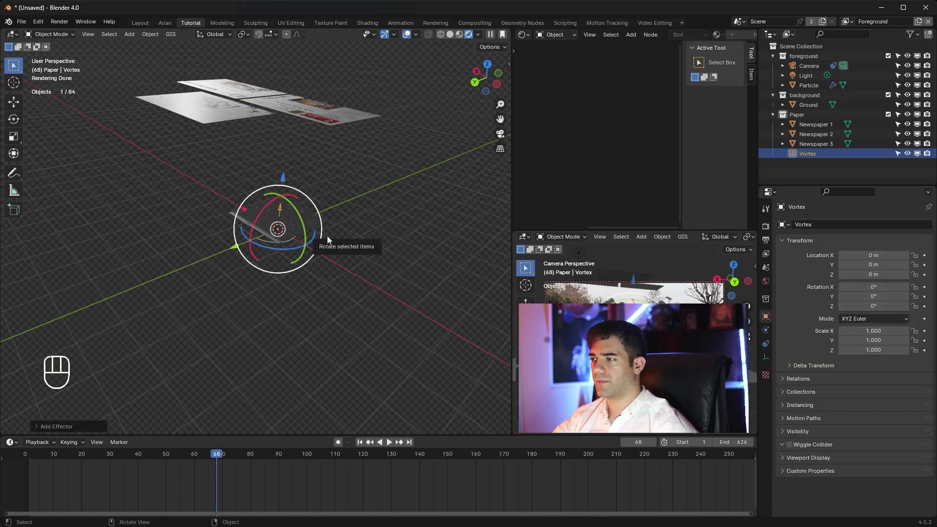
key("s")
left_click_drag(363, 203, 372, 189)
left_click(349, 247)
key("s")
left_click_drag(283, 135, 288, 117)
left_click(290, 137)
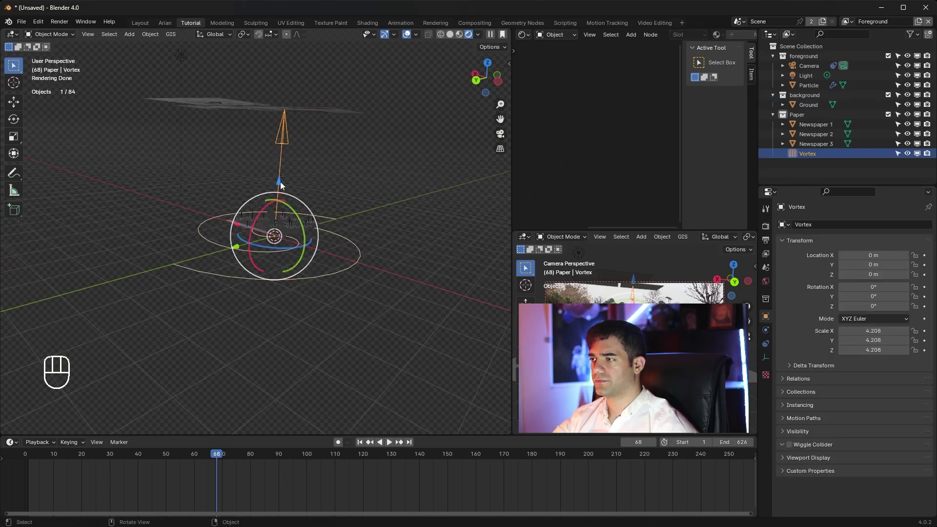
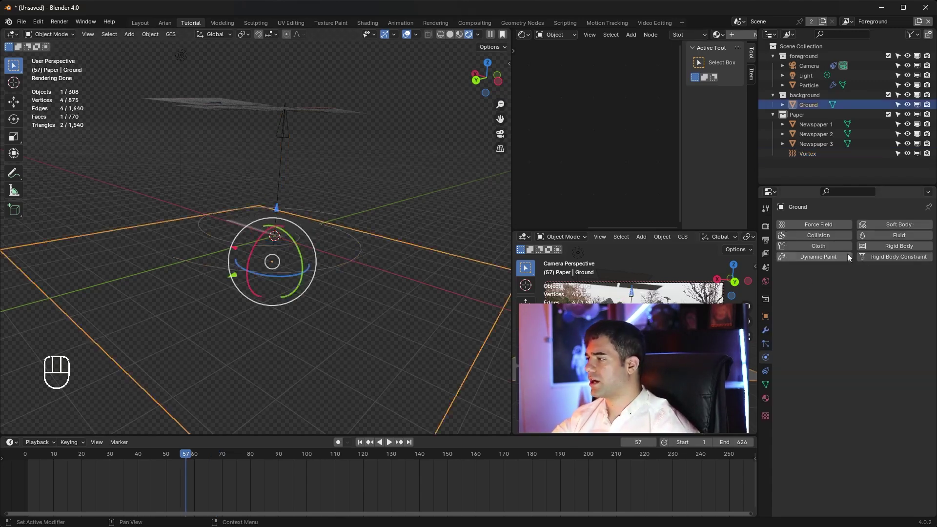
Enable Collision on the Ground and play the simulation so the newspapers land on it
left_click(835, 237)
key("space")
key("space")
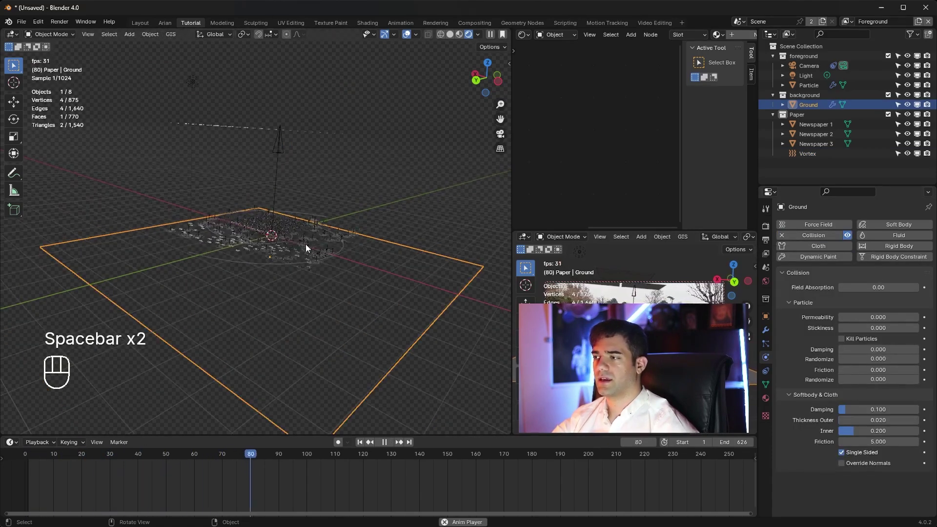
key("space")
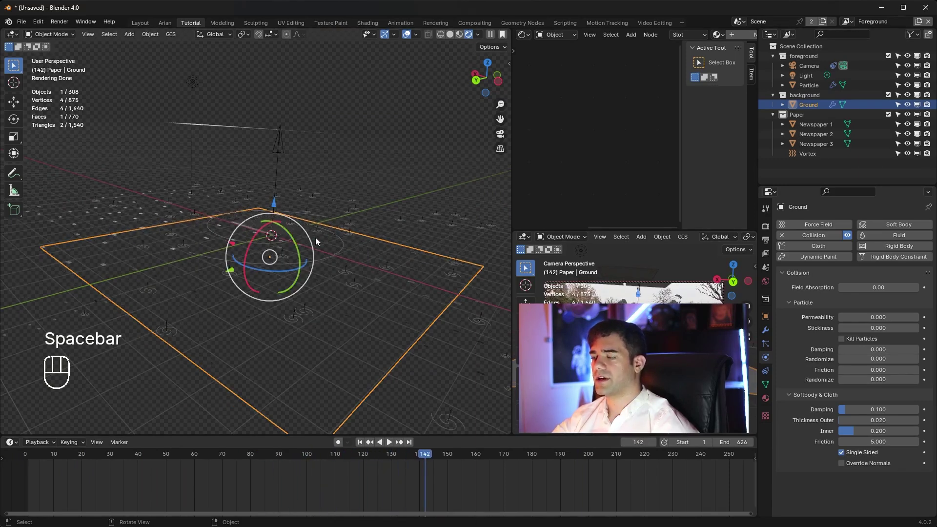
Edit Newspaper 2 with proportional editing on and select the lower half of its vertices
left_click_drag(363, 239, 400, 308)
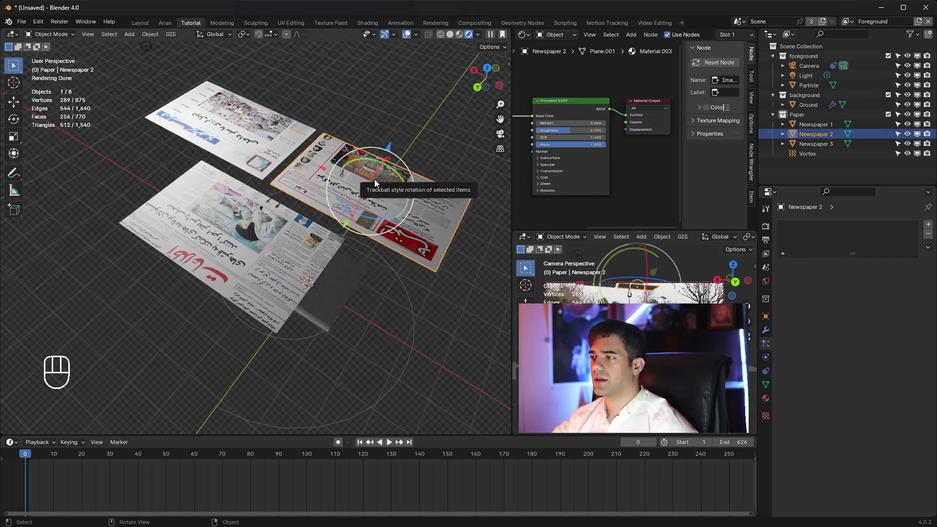
key("Tab")
middle_click(629, 294)
left_click(372, 38)
left_click_drag(14, 71, 67, 107)
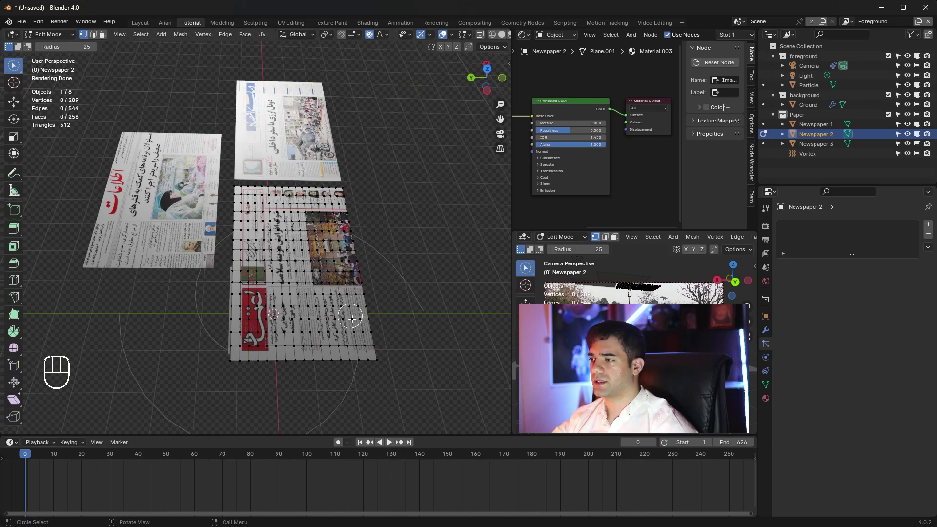
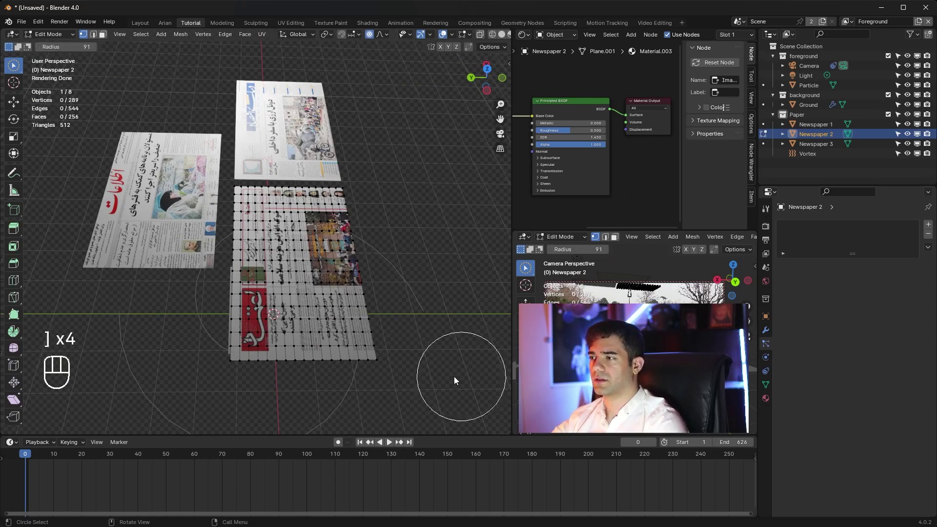
left_click_drag(345, 313, 362, 309)
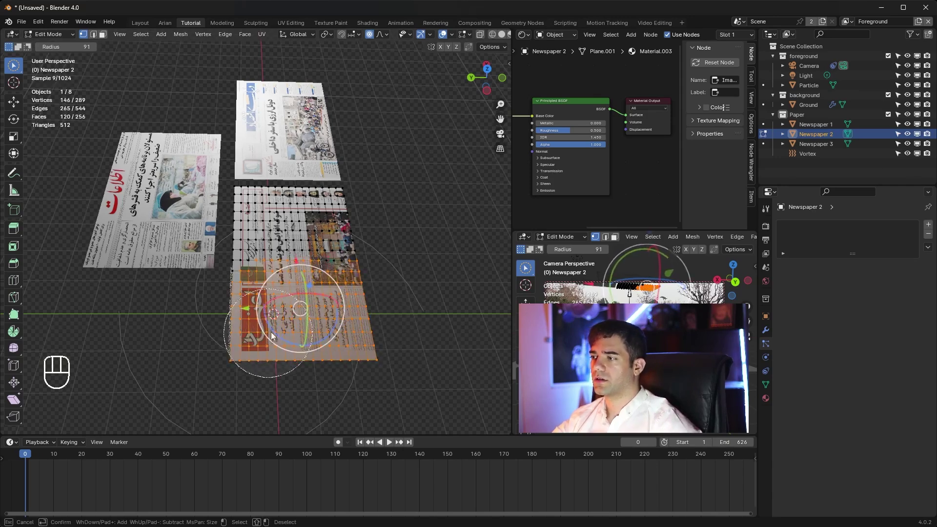
Rotate the selected half upward so the sheet curls like loose paper
middle_click(345, 303)
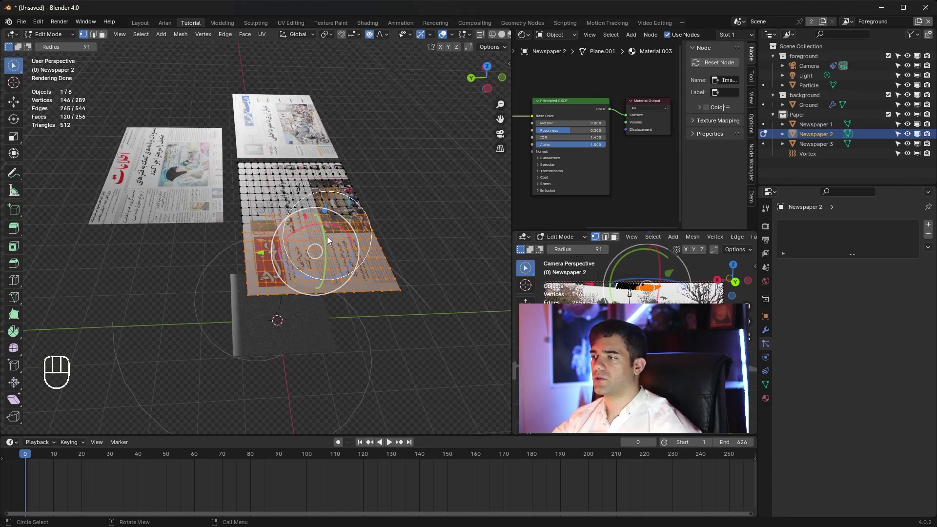
left_click(330, 241)
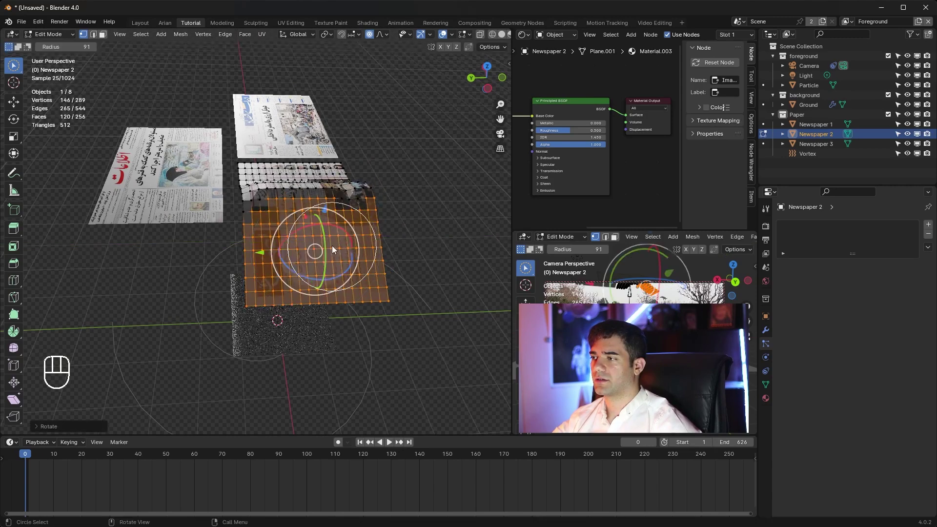
left_click_drag(384, 233, 433, 228)
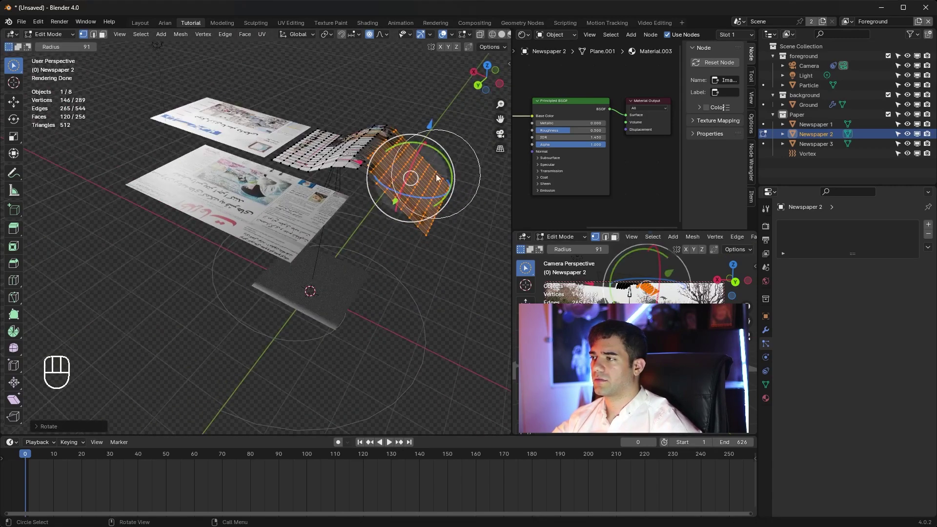
left_click(454, 119)
left_click(444, 191)
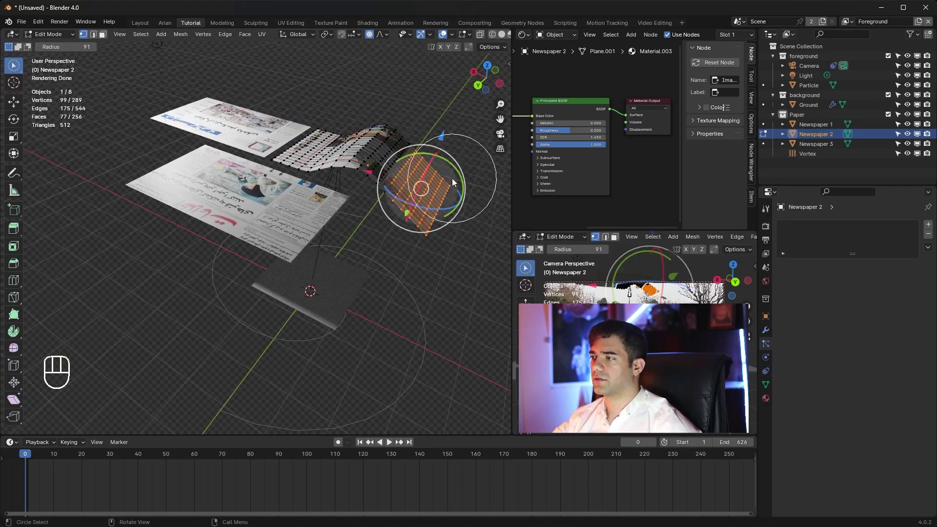
middle_click(425, 161)
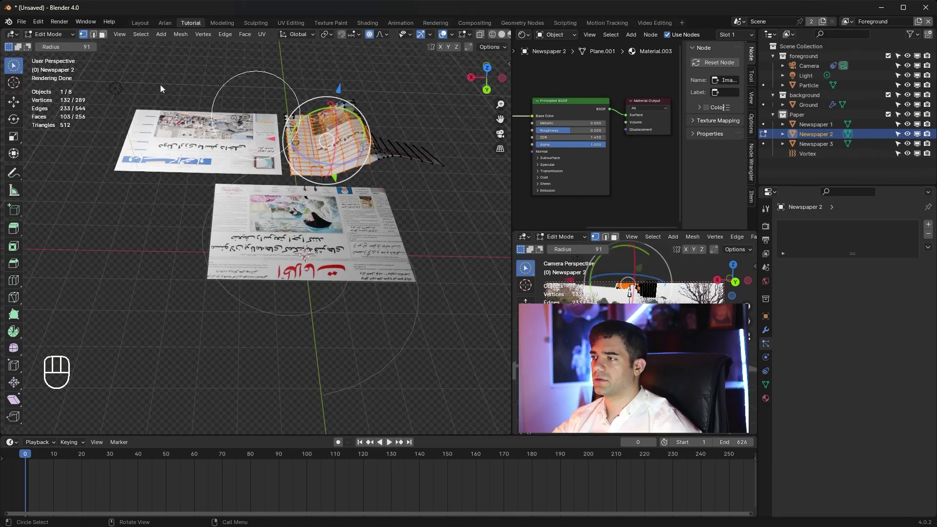
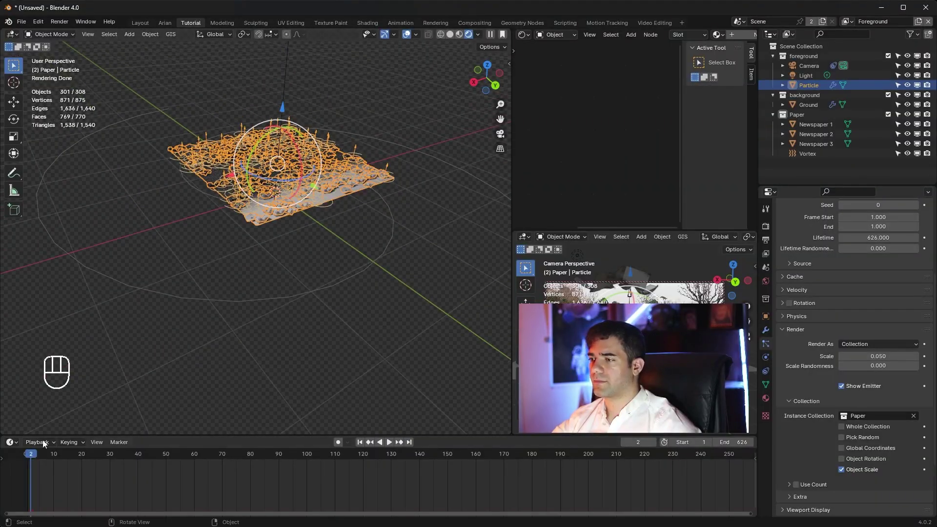
Raise the particle Render Scale to 0.12 with Scale Randomness 0.18
left_click_drag(47, 457, 159, 446)
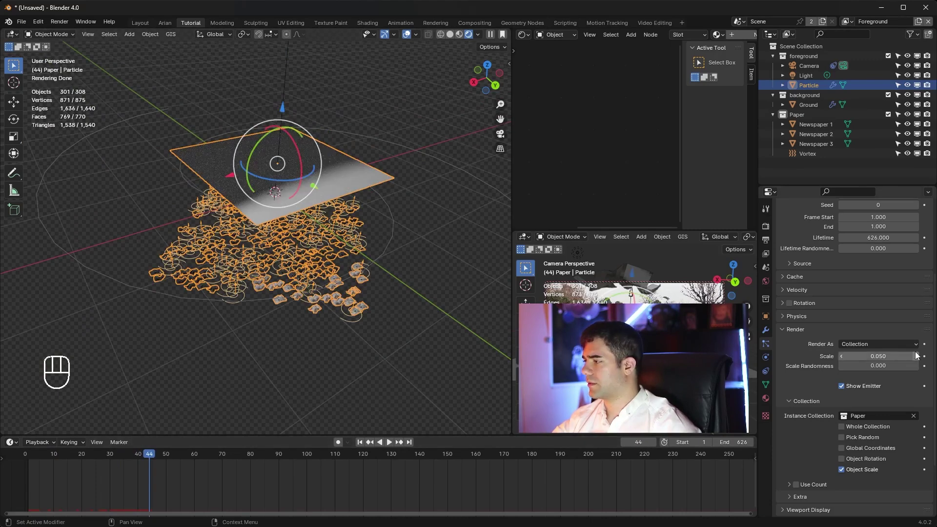
left_click(919, 355)
left_click(919, 355)
left_click(919, 355)
left_click(920, 355)
double_click(920, 355)
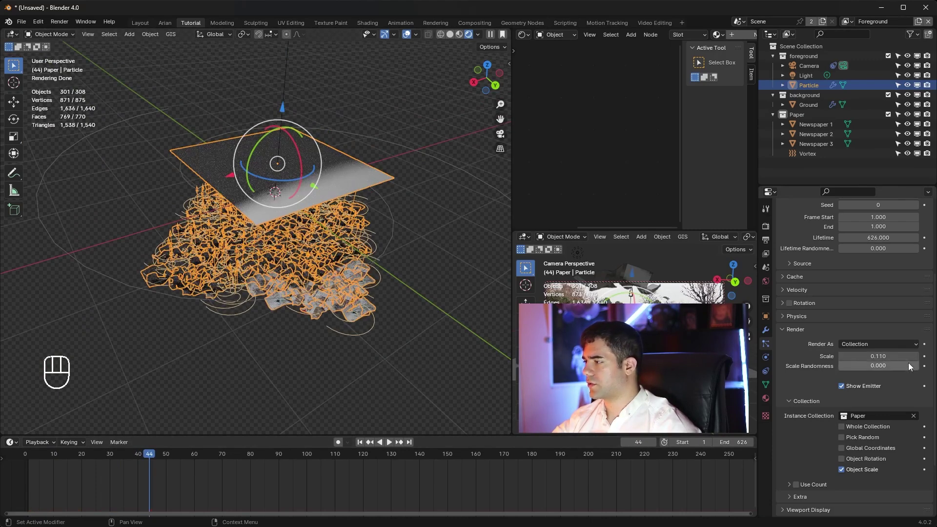
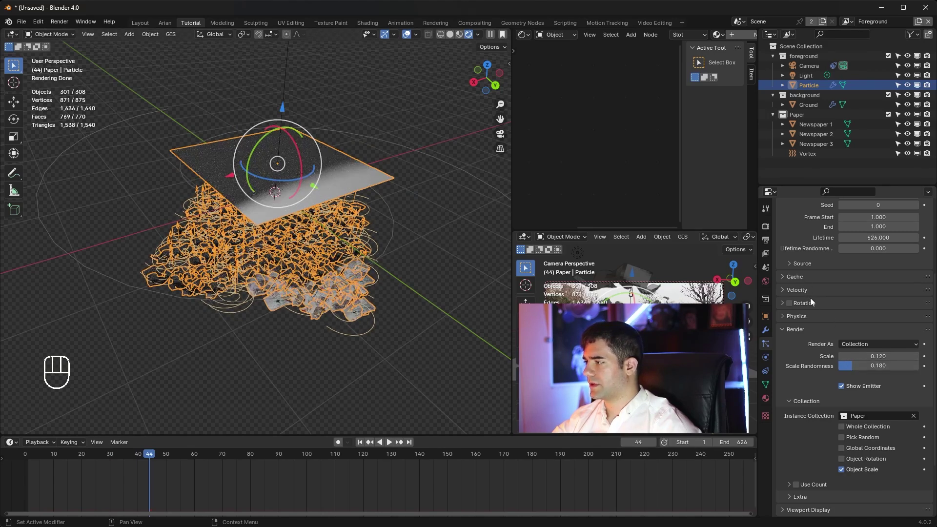
Enable particle Rotation with Randomize 0.078, Randomize Phase 0.18 and Dynamic spin
left_click(797, 305)
left_click(788, 306)
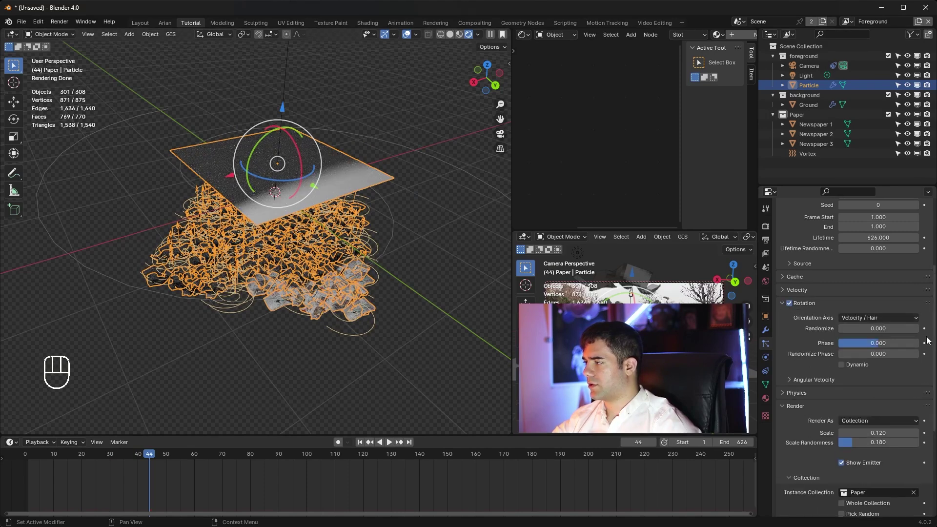
left_click_drag(884, 330, 848, 332)
left_click(849, 357)
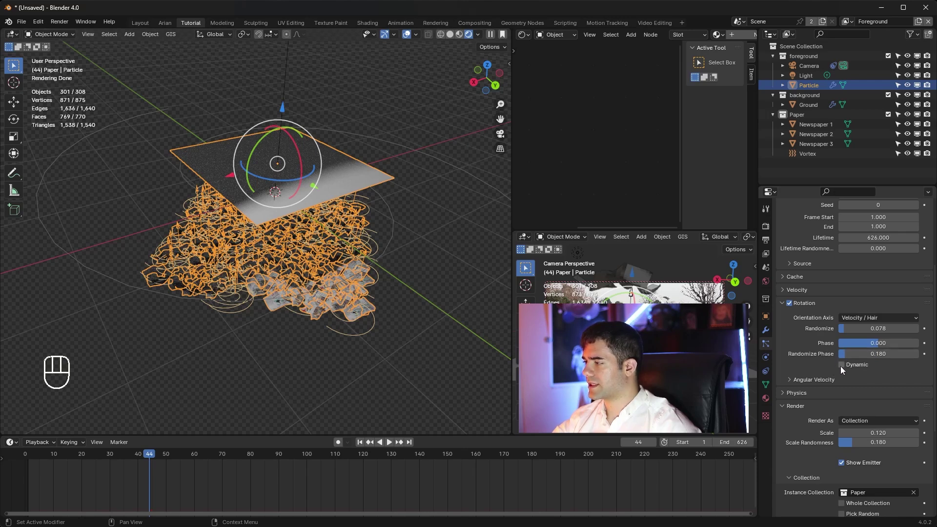
left_click(844, 369)
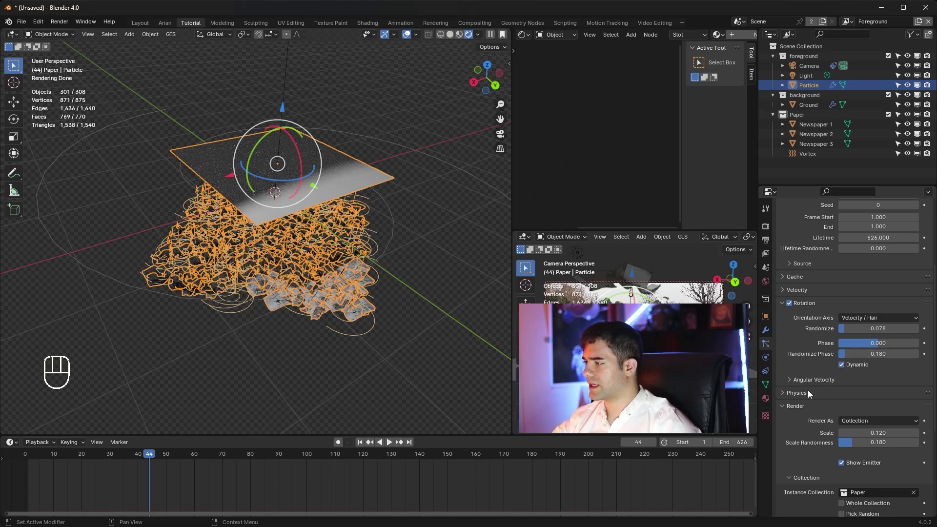
left_click(807, 393)
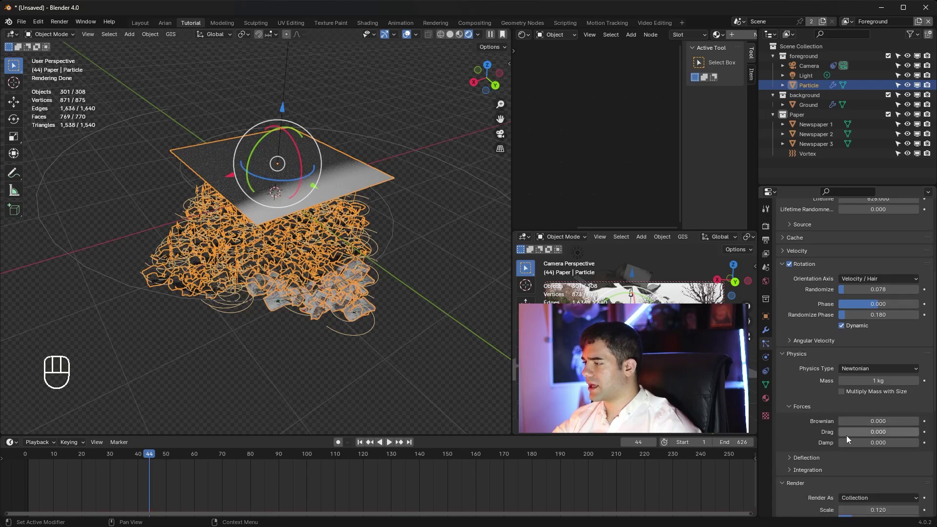
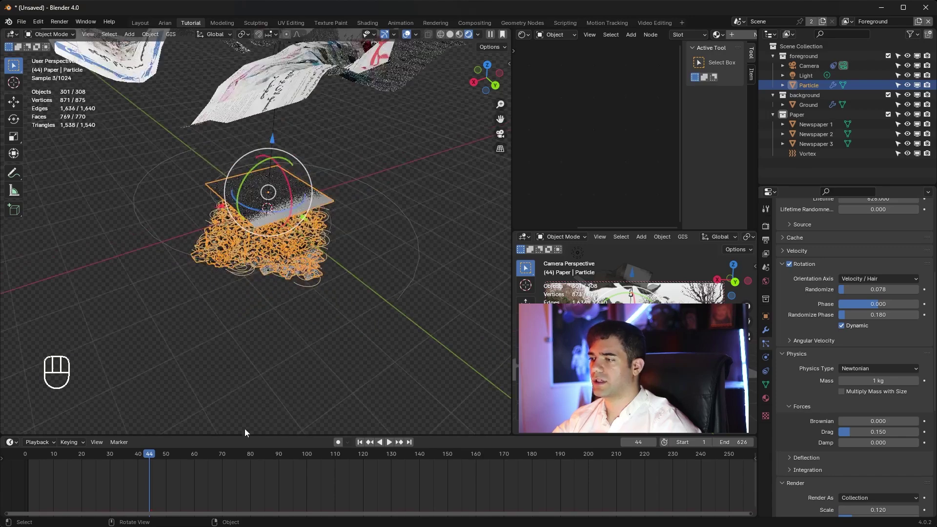
Replay the newspaper simulation from the first frame while orbiting around the emitter
left_click(145, 458)
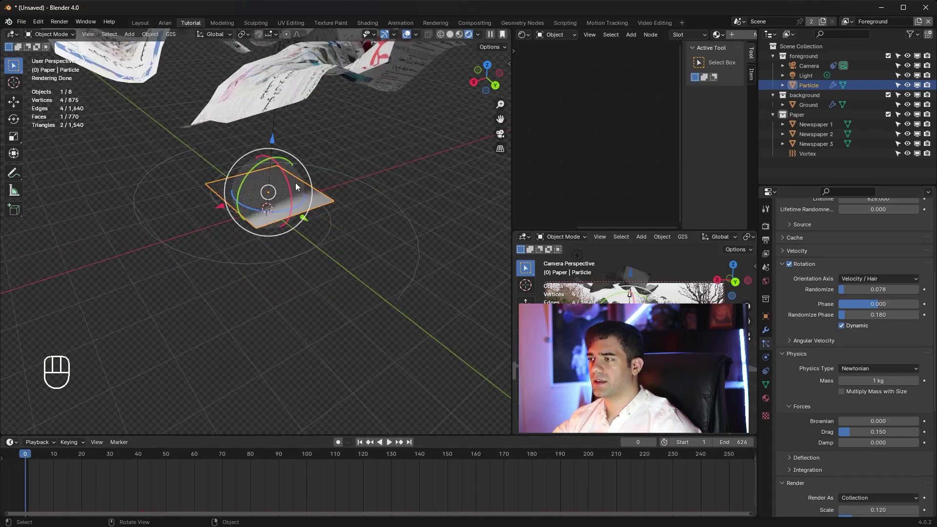
key("space")
left_click_drag(330, 167, 322, 144)
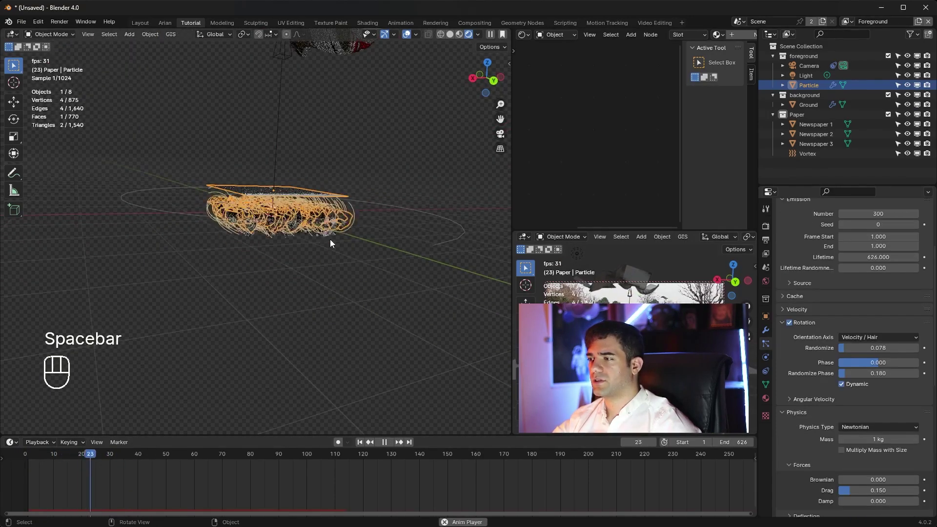
middle_click(333, 254)
left_click(376, 111)
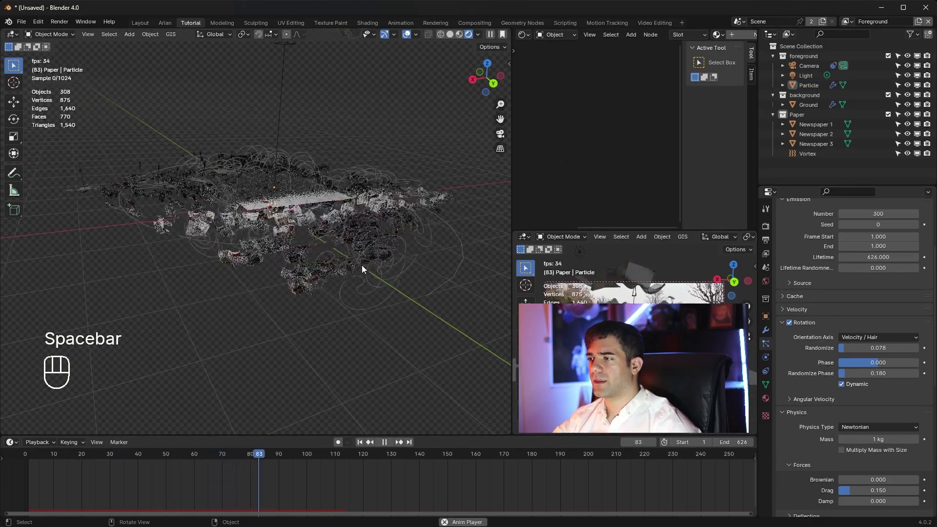
key("space")
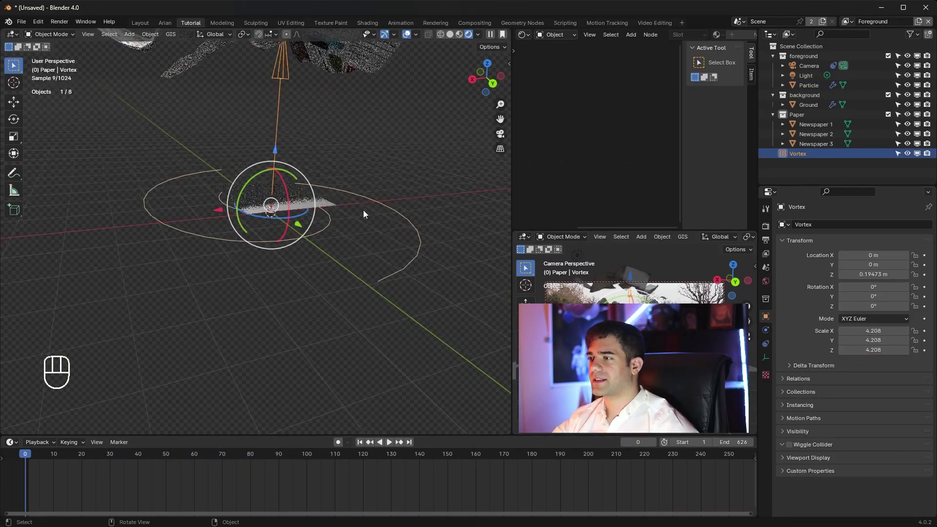
Move the Vortex into the foreground collection and raise it along Z
left_click_drag(366, 214, 367, 262)
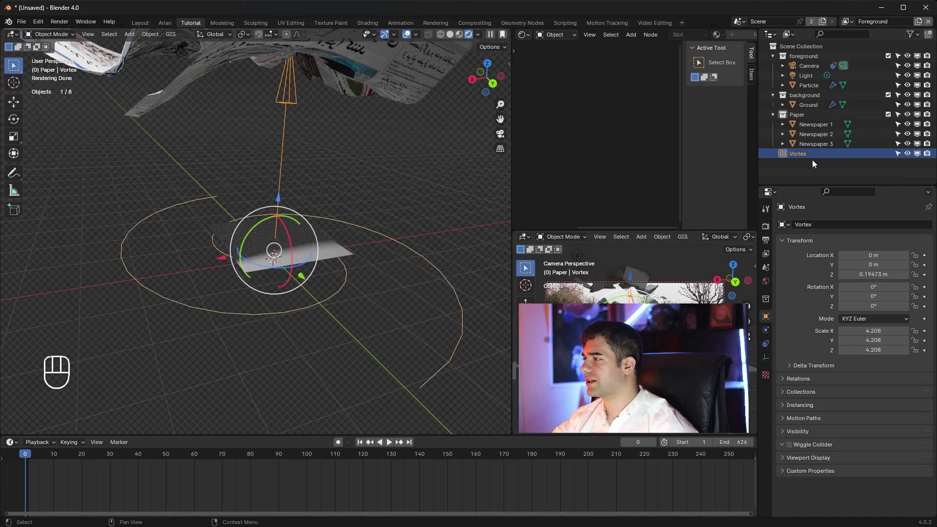
left_click(809, 160)
left_click(362, 444)
key("space")
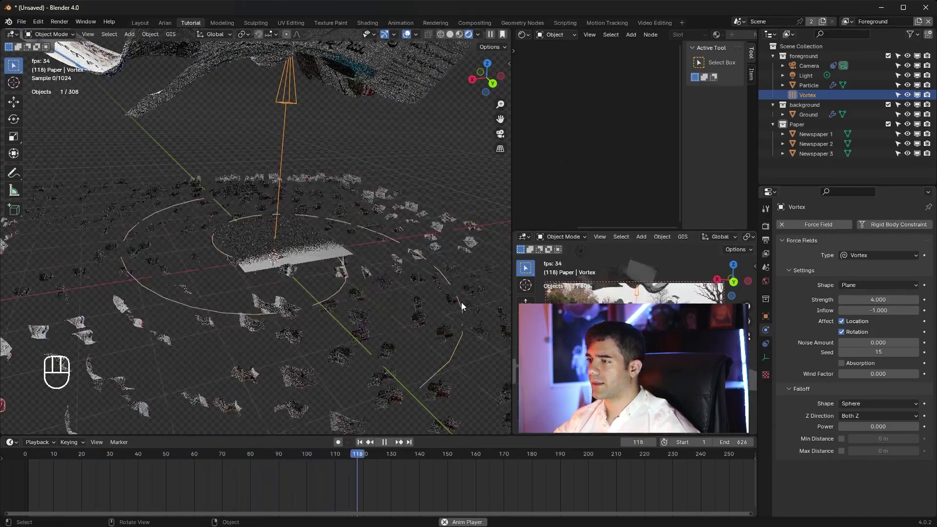
key("space")
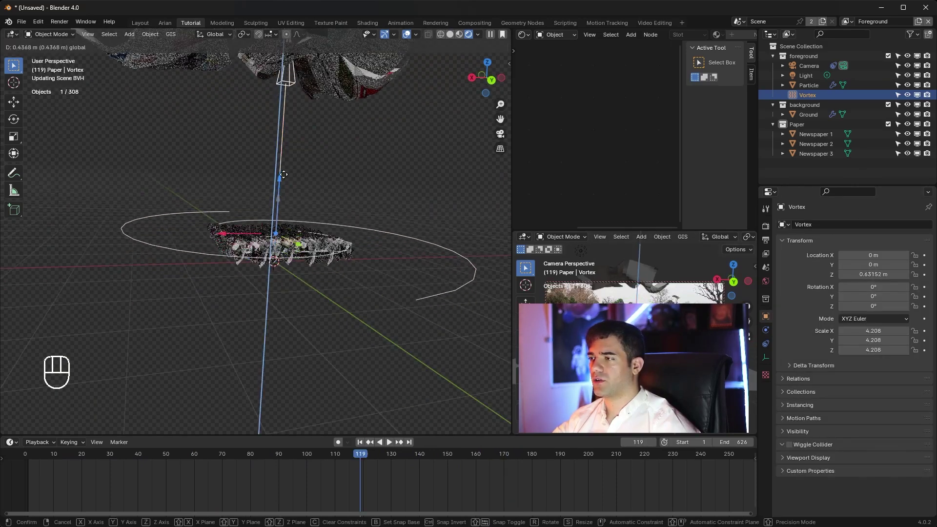
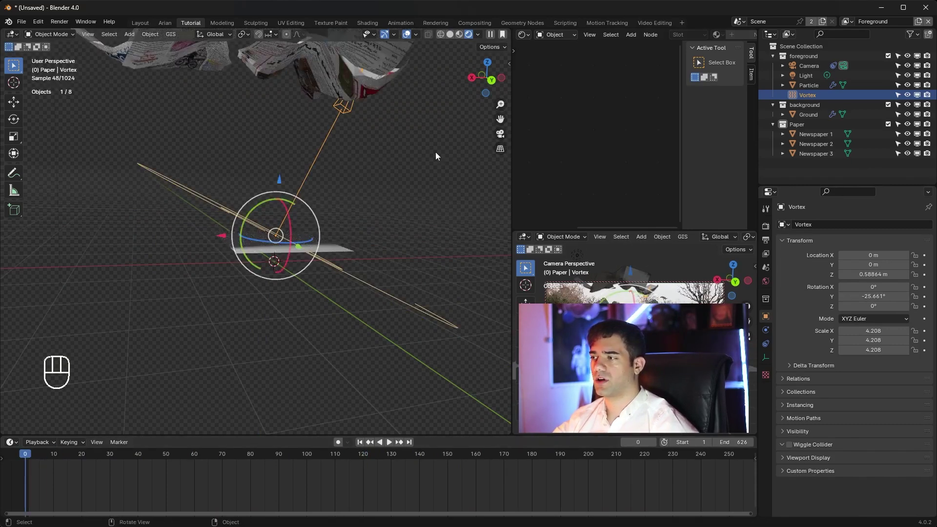
Play the simulation with the Vortex tilted about -25.66° and check it through the camera
key("space")
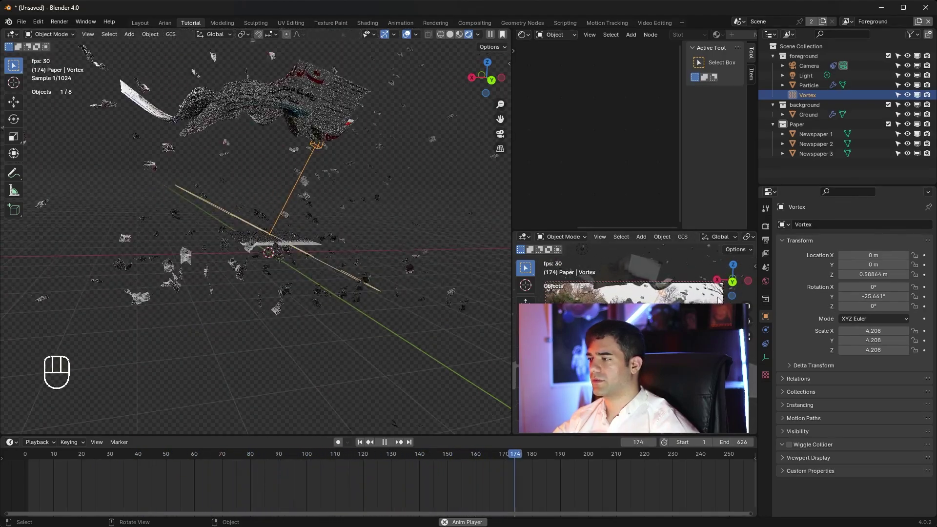
left_click_drag(528, 38, 546, 64)
key("space")
key("KP_0")
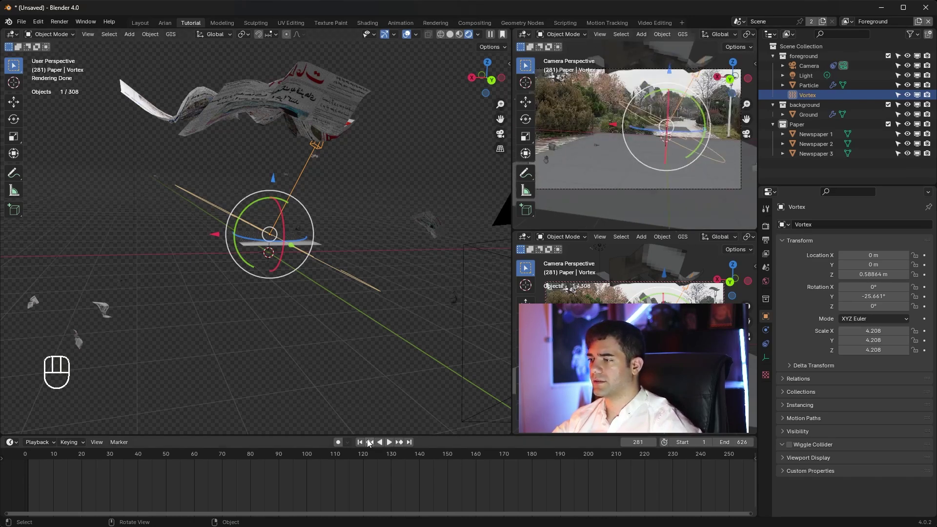
Replay the newspaper simulation through the scene camera, then reselect the Particle emitter
key("KP_0")
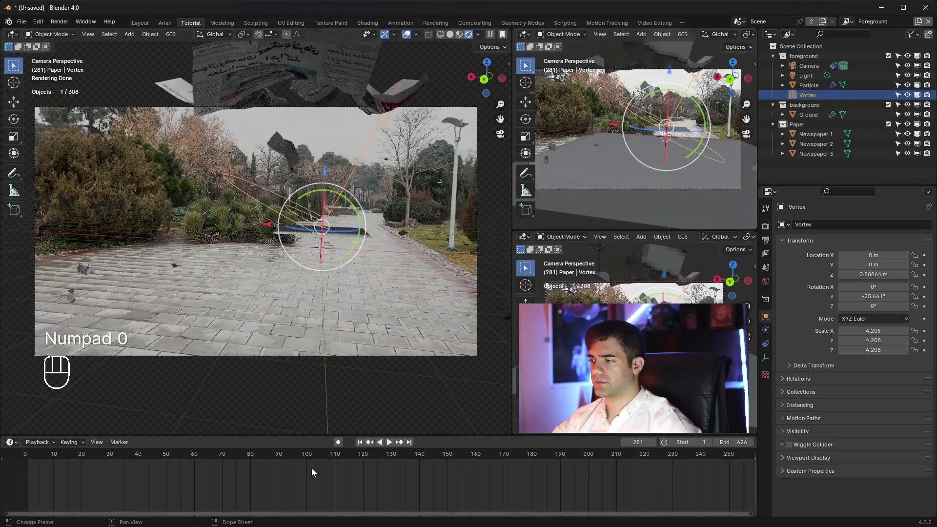
left_click(363, 445)
key("space")
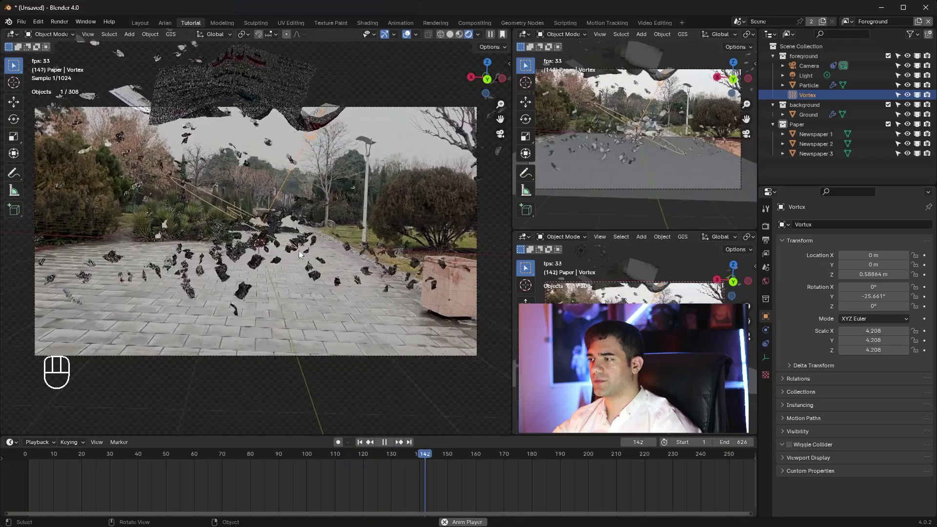
key("space")
left_click(250, 444)
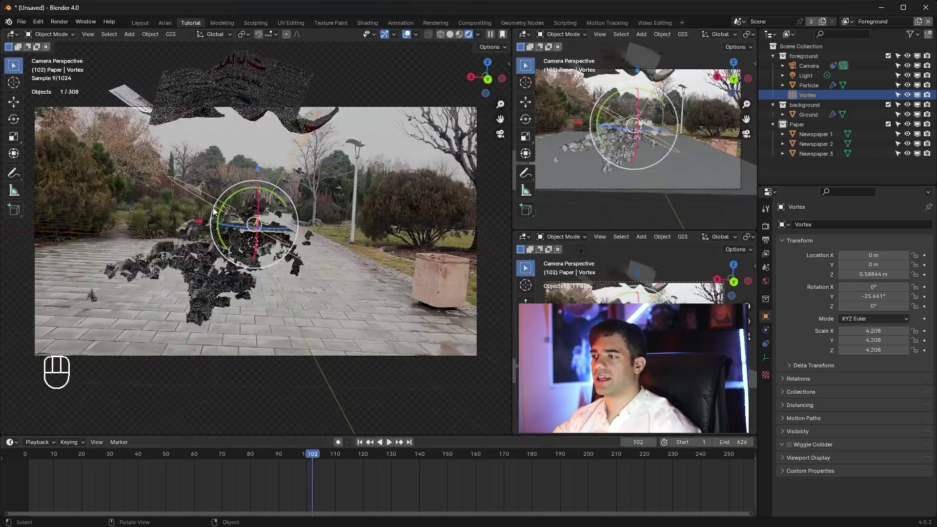
left_click(305, 459)
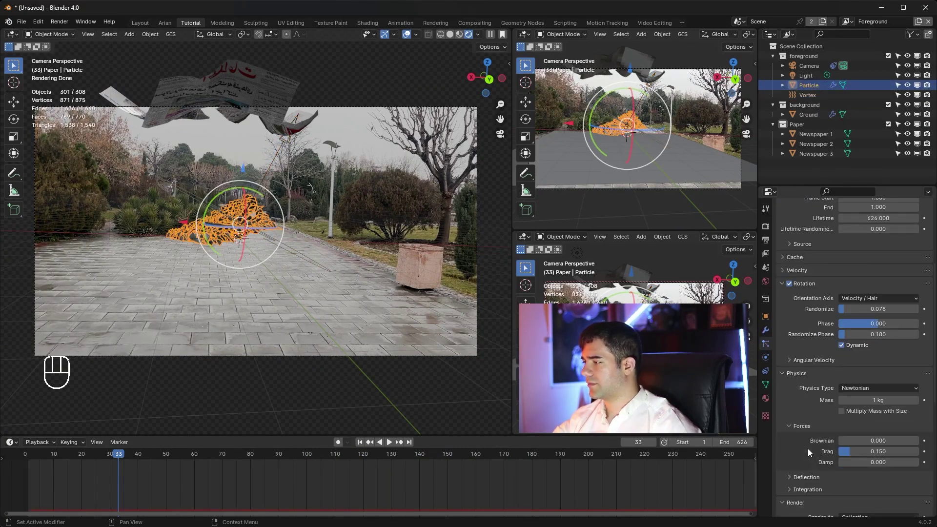
Raise the newspaper particles' Drag to 0.5 and replay the simulation
left_click_drag(860, 455, 425, 395)
key("space")
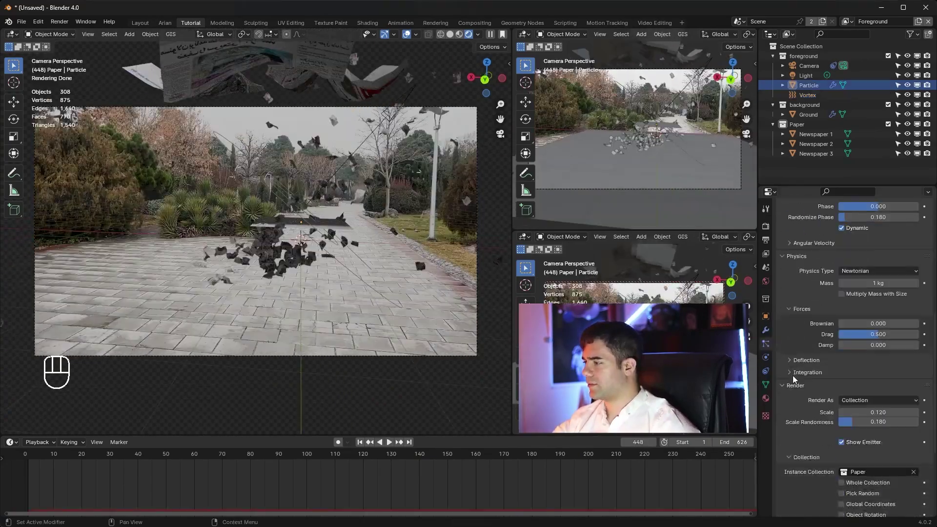
left_click(806, 438)
left_click(846, 432)
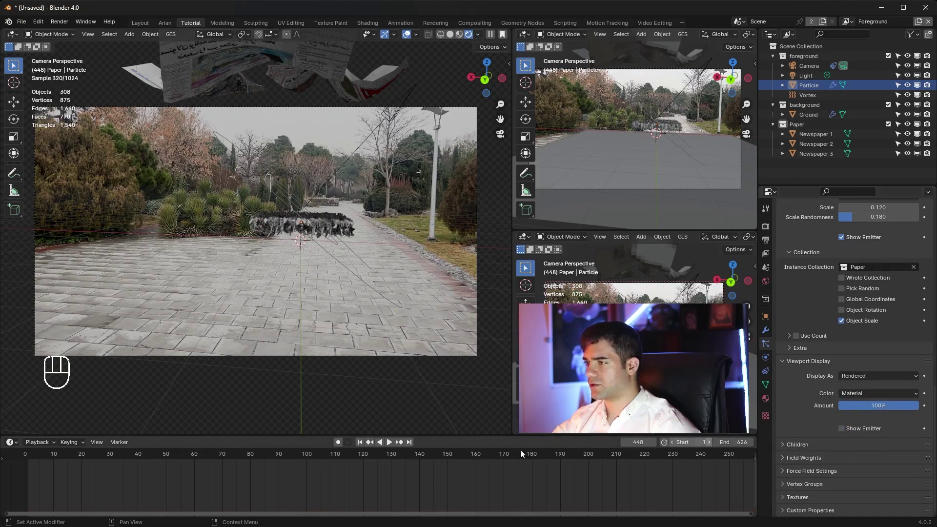
Preview again in camera view and bring up the Shift+A add menu for force fields
left_click(363, 444)
key("space")
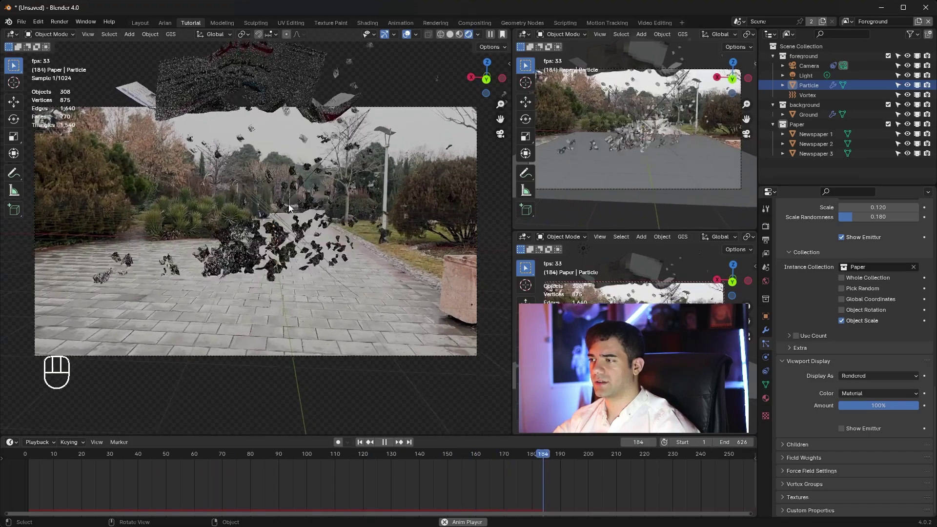
key("shift+a")
key("shift+a")
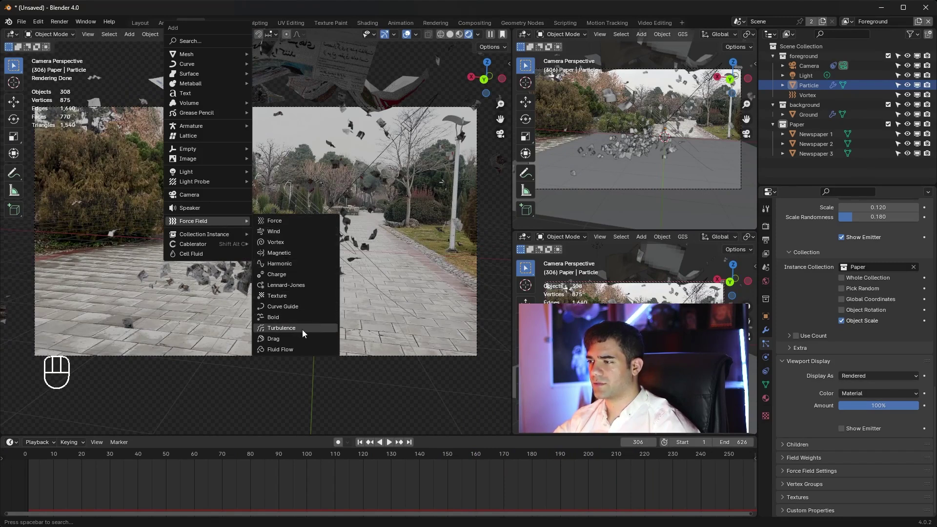
Add a Turbulence force field at scale 2.73 and shift it sideways along X
key("s")
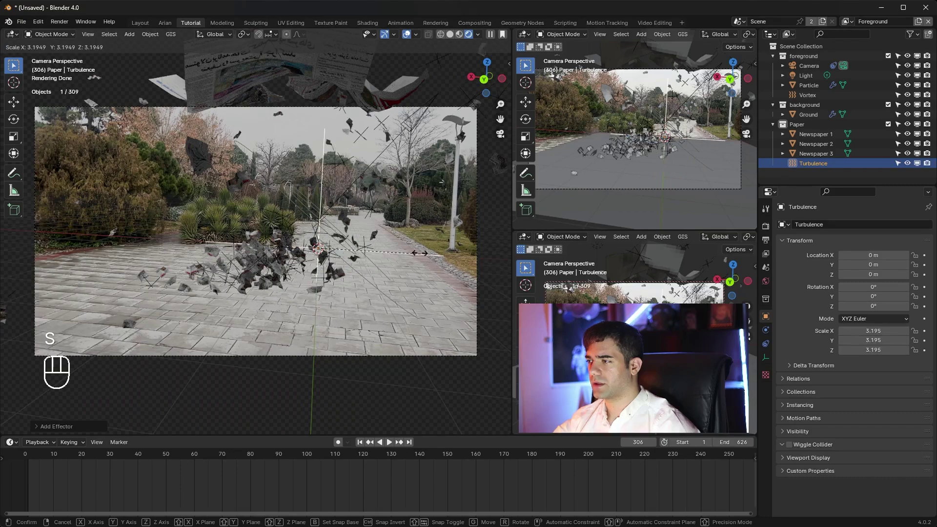
left_click(406, 252)
left_click_drag(395, 276, 407, 282)
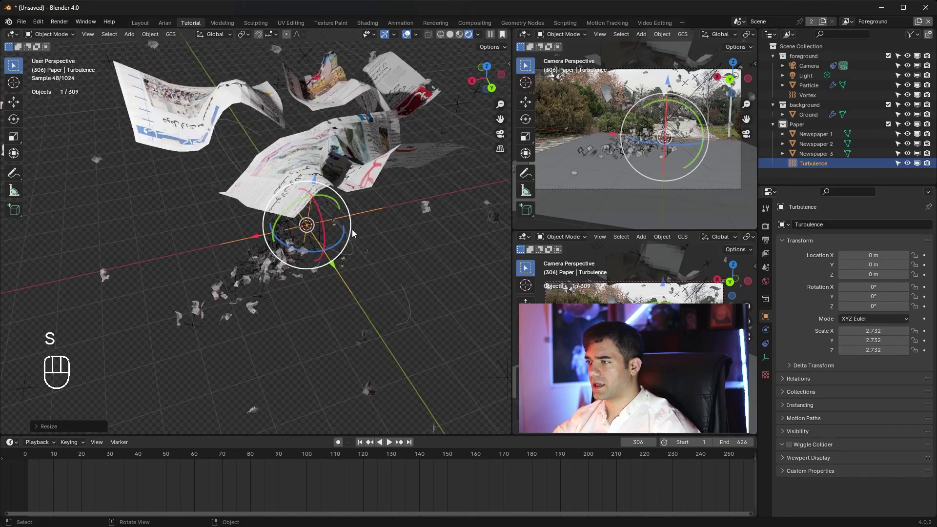
left_click(257, 238)
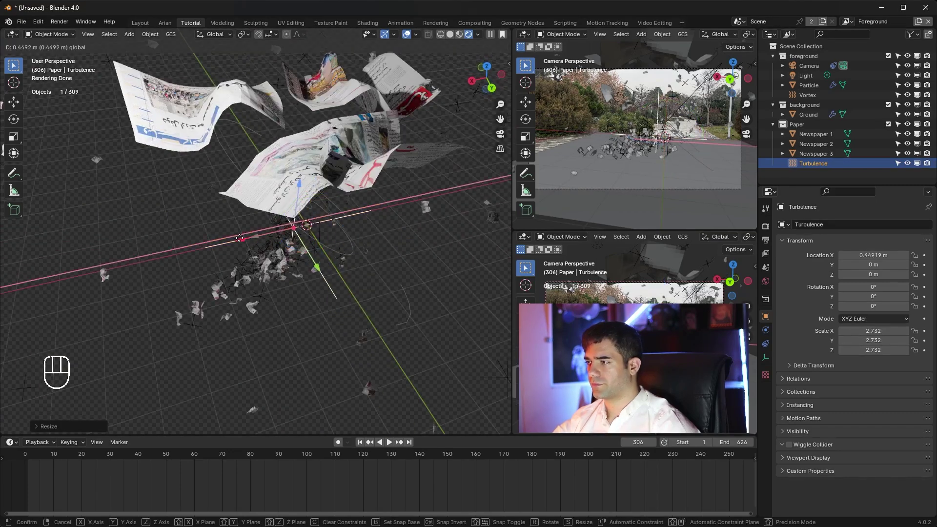
key("space")
Expand the particle Cache panel and switch to Cycles render Sampling settings
left_click_drag(399, 288, 362, 265)
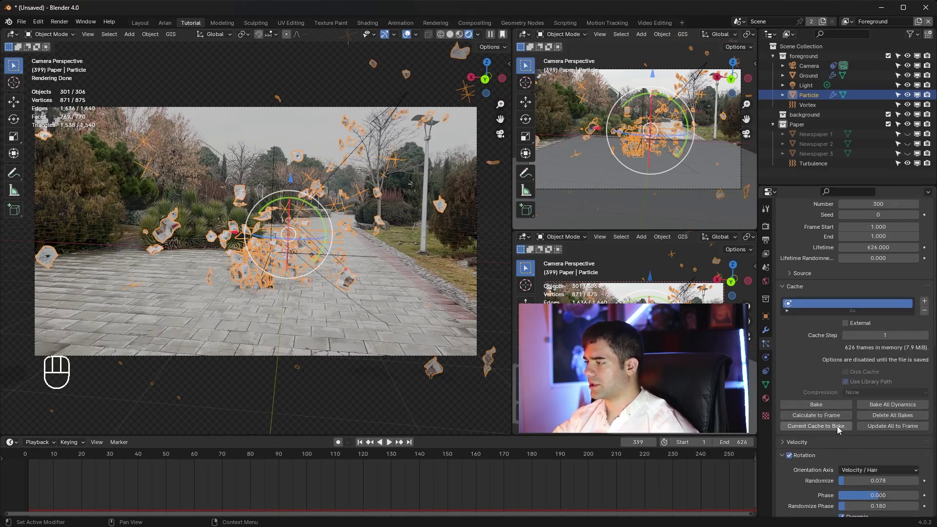
left_click_drag(826, 409, 772, 230)
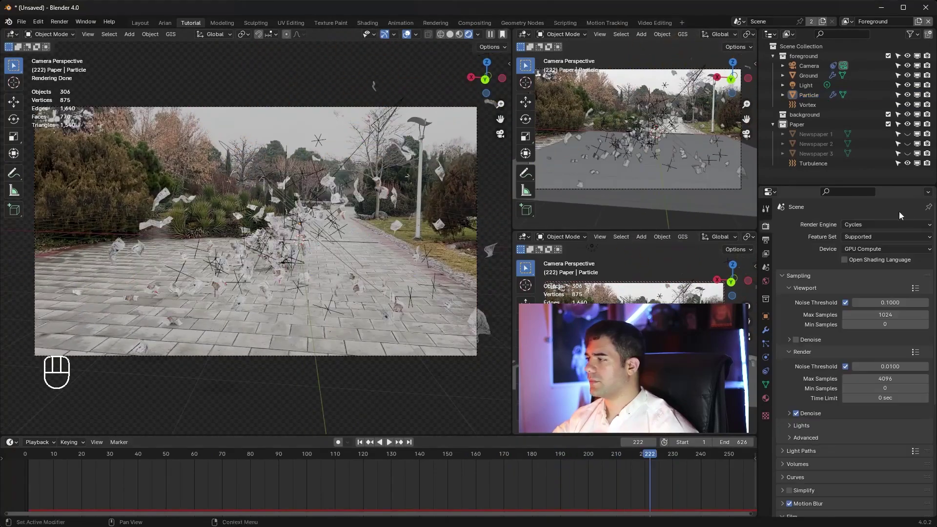